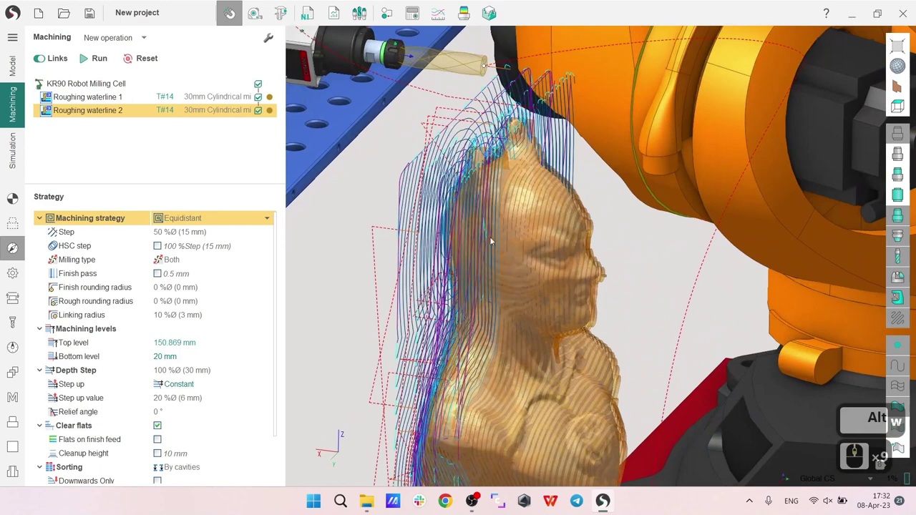
# Add a '5D by meshes 1' finishing operation from the 3D/5D advanced group.
pyautogui.click(146, 39)
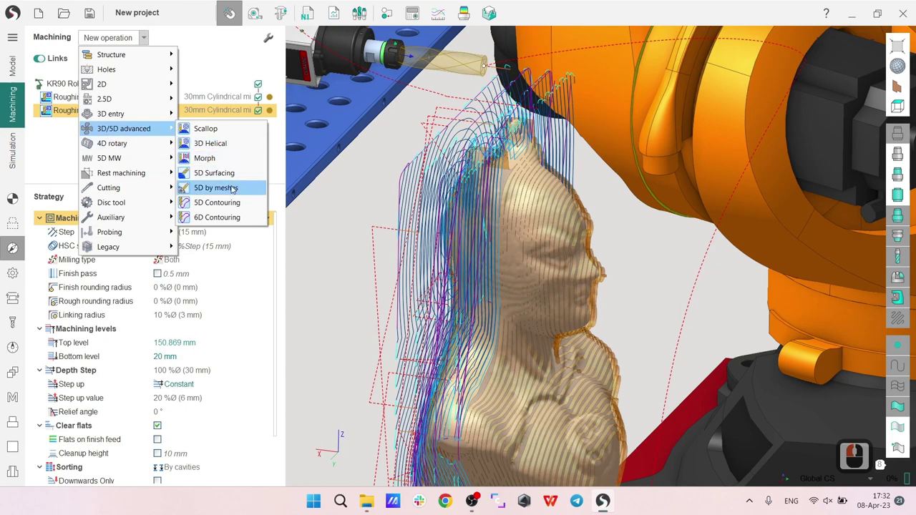
pyautogui.middleClick(391, 196)
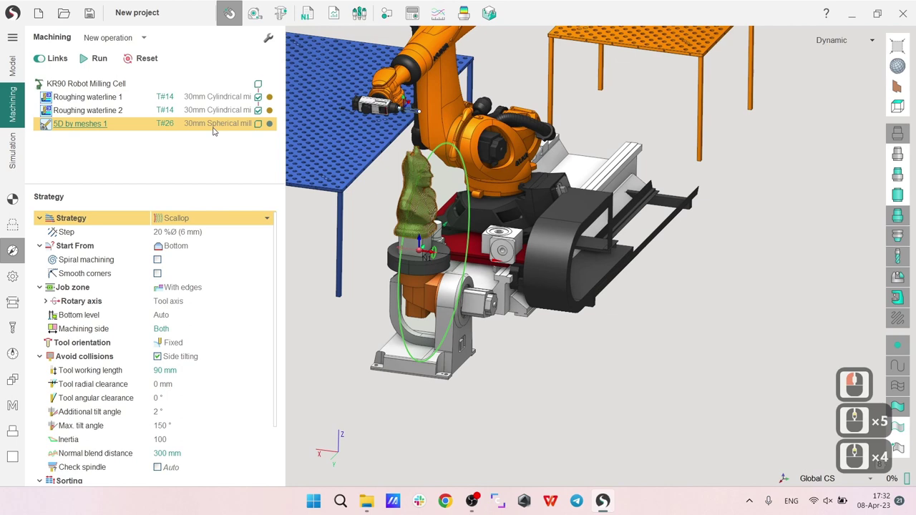
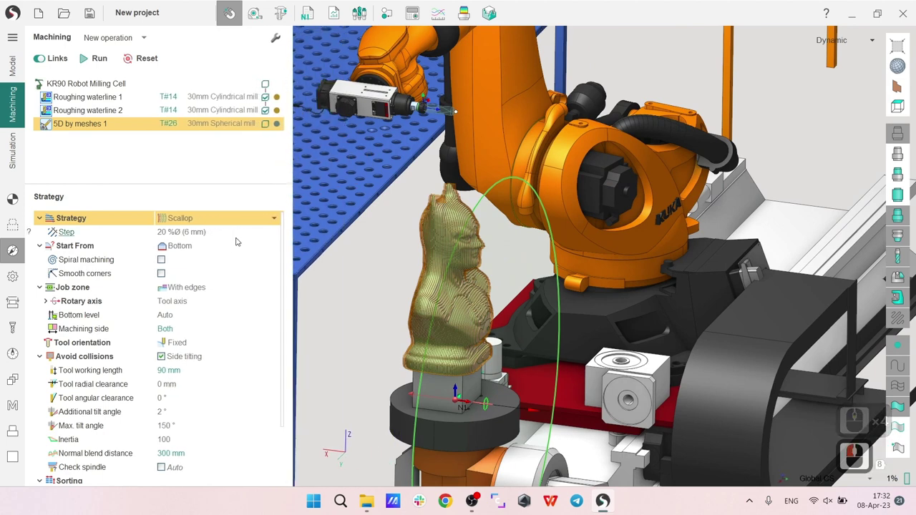
# Reframe the view of the robot cell before reviewing the operation's Setup settings.
pyautogui.middleClick(497, 293)
pyautogui.middleClick(487, 291)
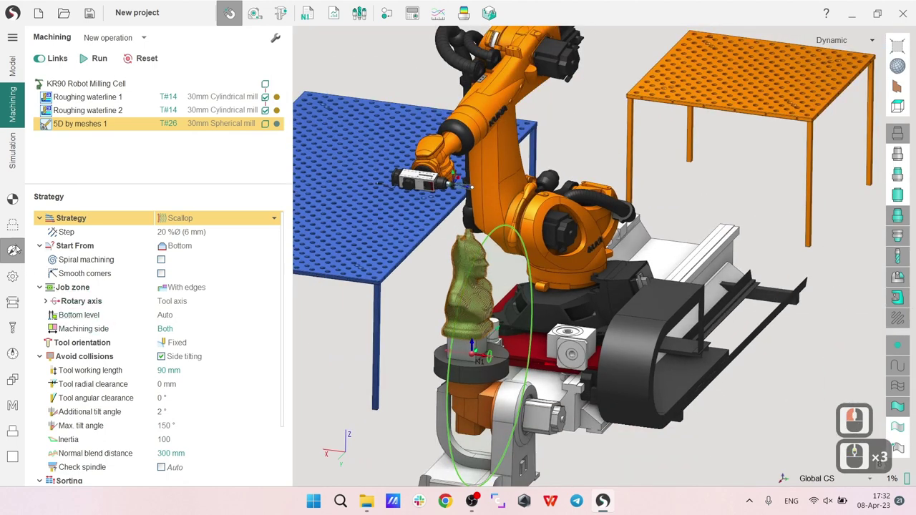
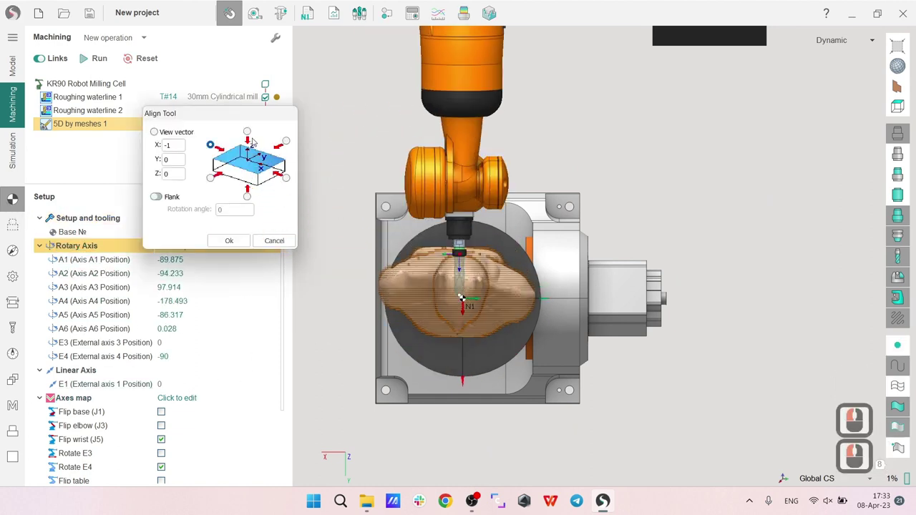
# Align the tool vertically (Z=1) and edit the A4 and A6 axis position values.
pyautogui.click(250, 137)
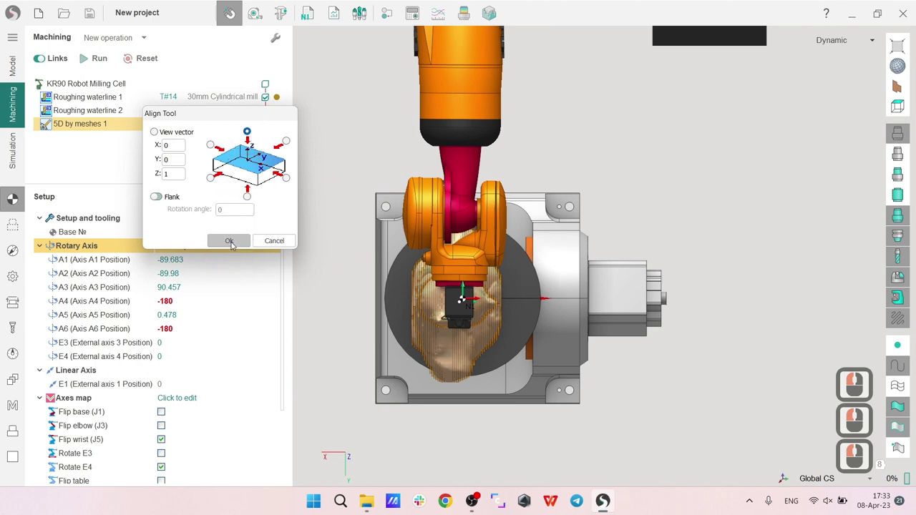
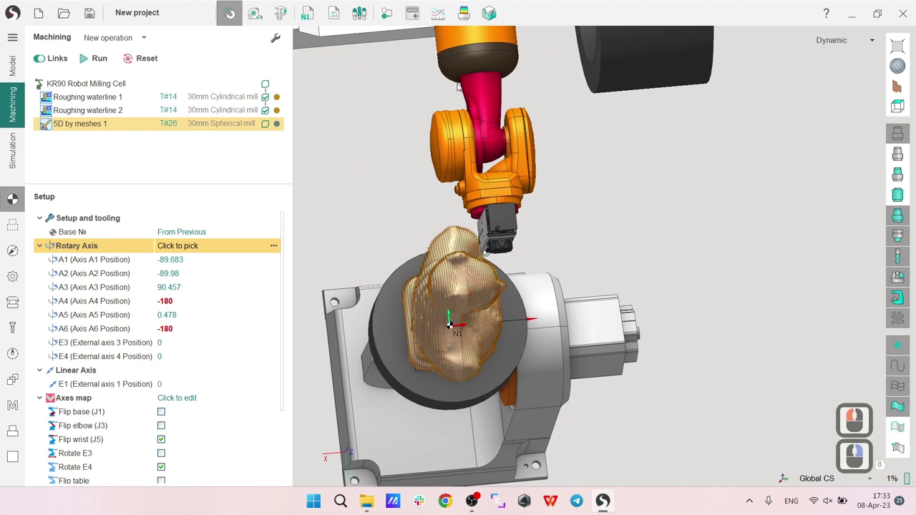
pyautogui.click(453, 326)
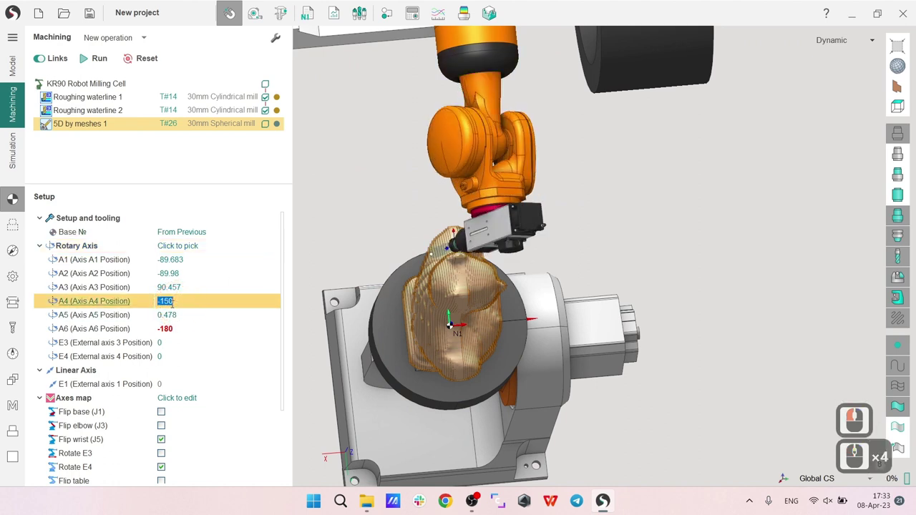
pyautogui.click(182, 334)
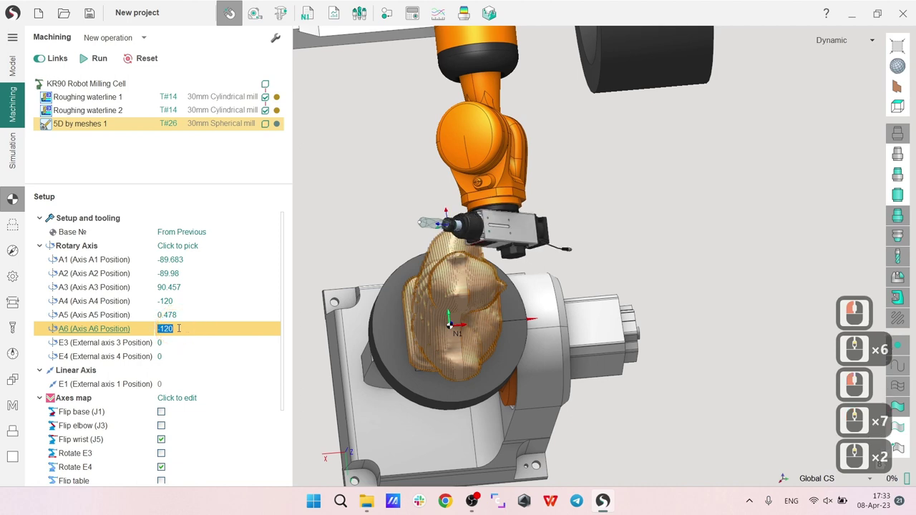
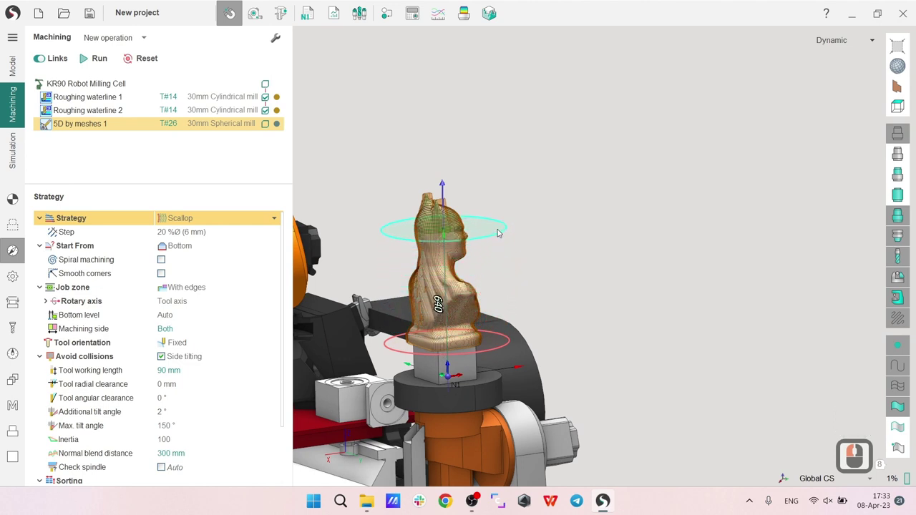
# Set a custom job zone bottom level of 600 mm.
pyautogui.click(181, 355)
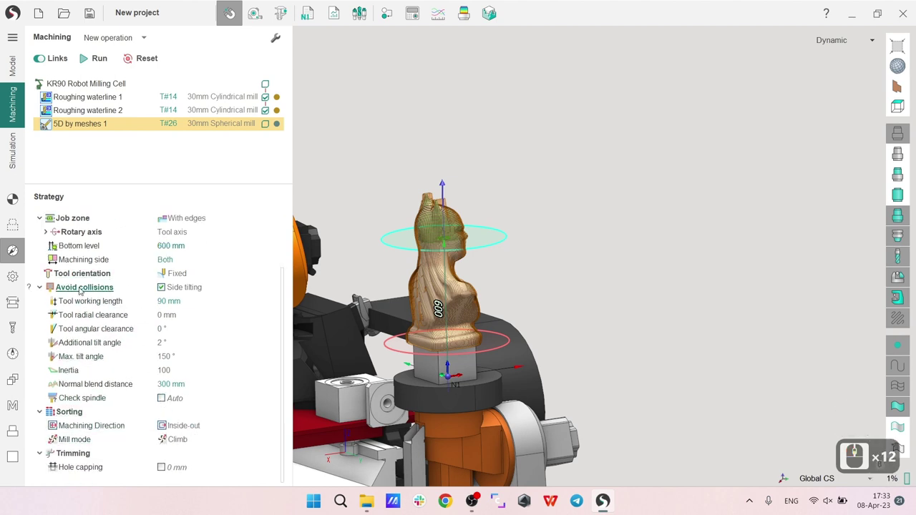
# Enable spindle collision checking and set tool angular clearance to 40°.
pyautogui.click(83, 291)
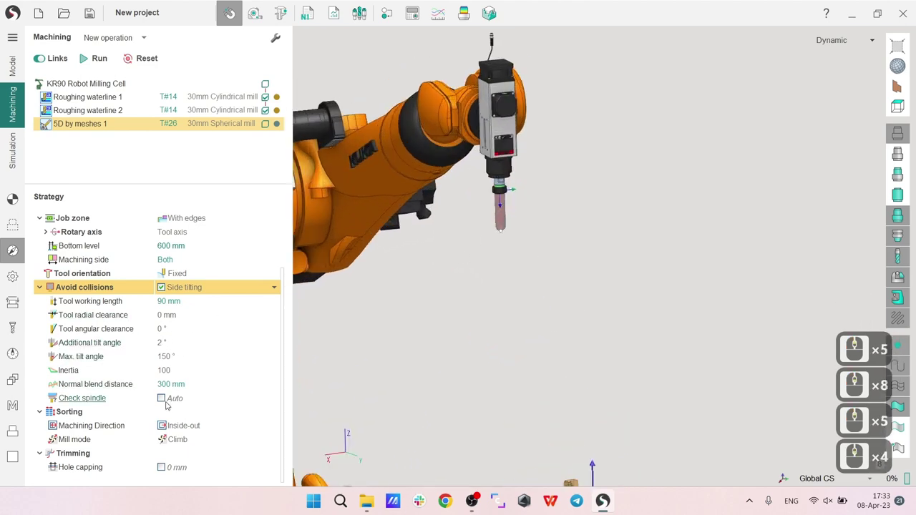
pyautogui.click(165, 399)
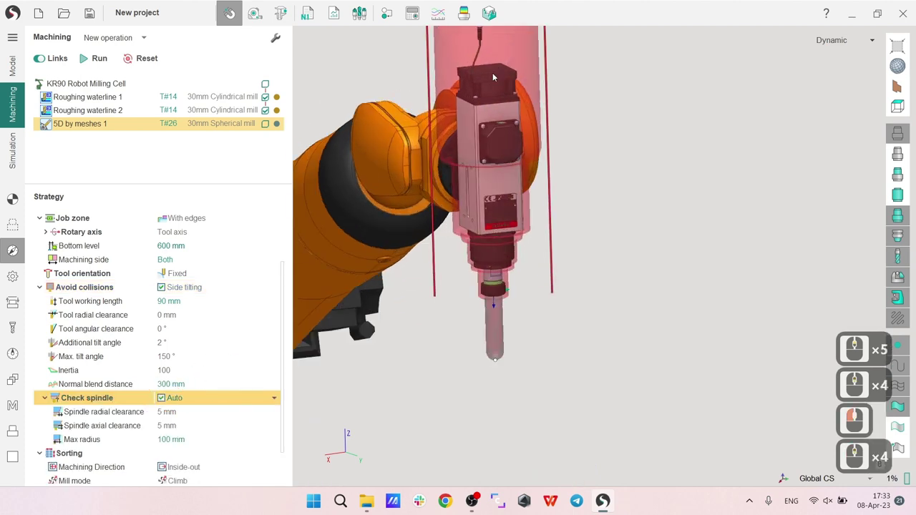
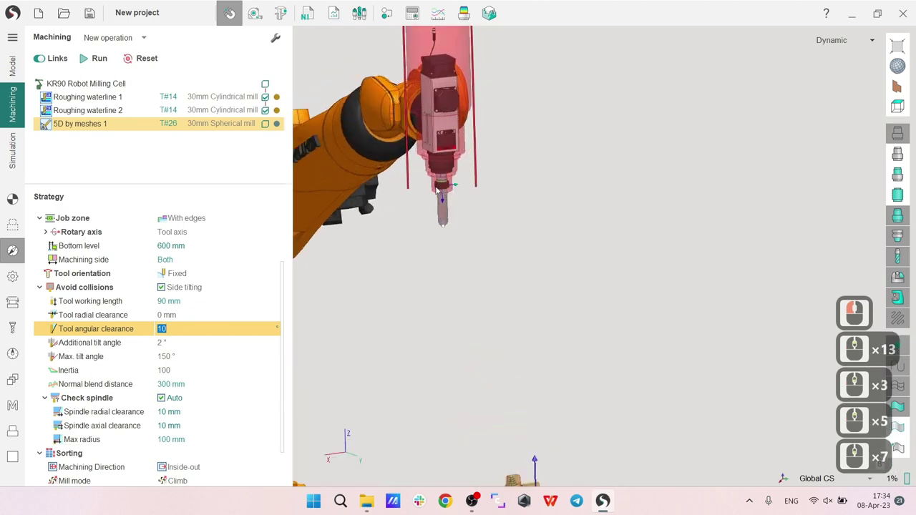
pyautogui.rightClick(452, 230)
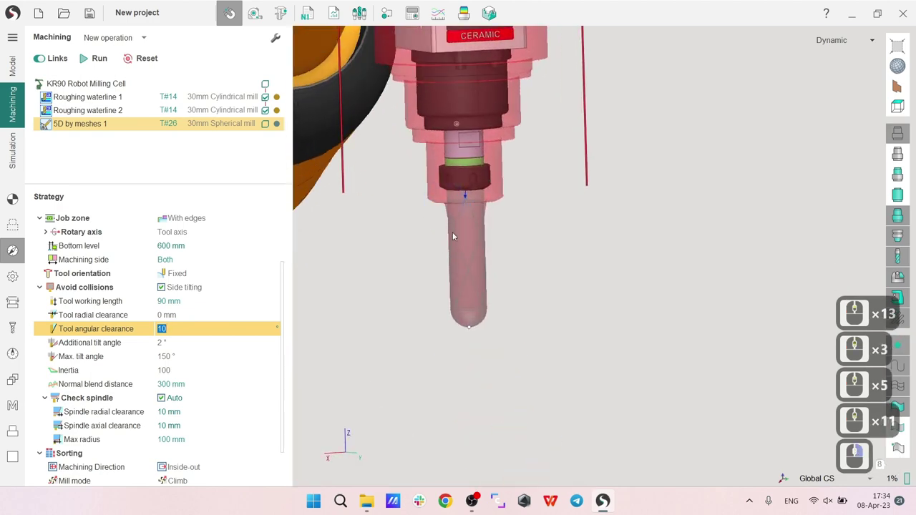
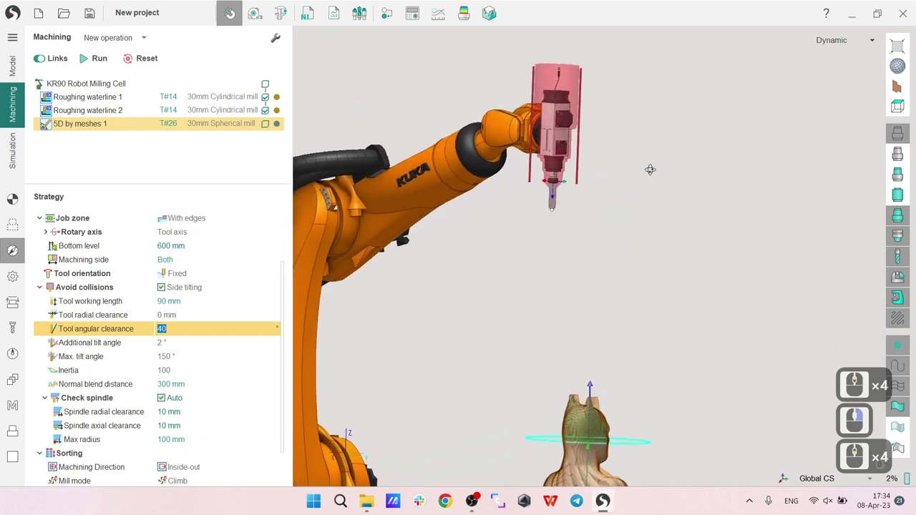
pyautogui.rightClick(656, 166)
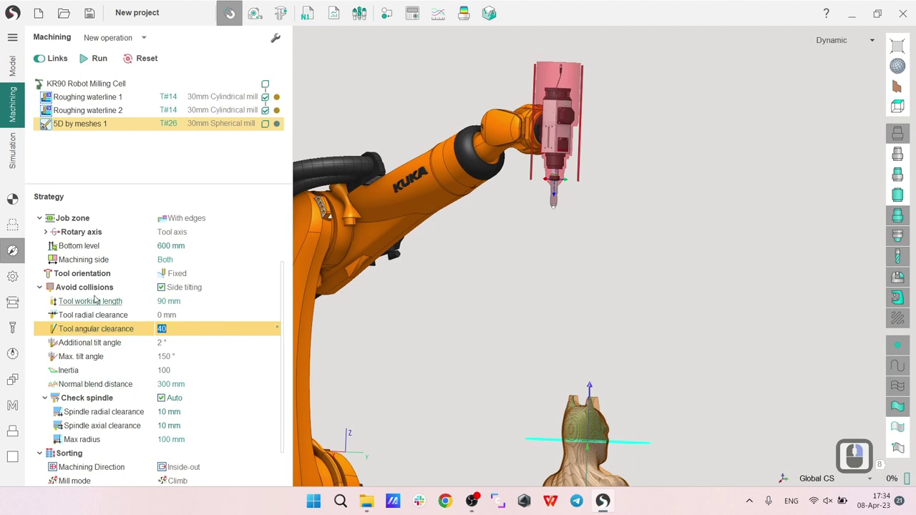
pyautogui.click(208, 291)
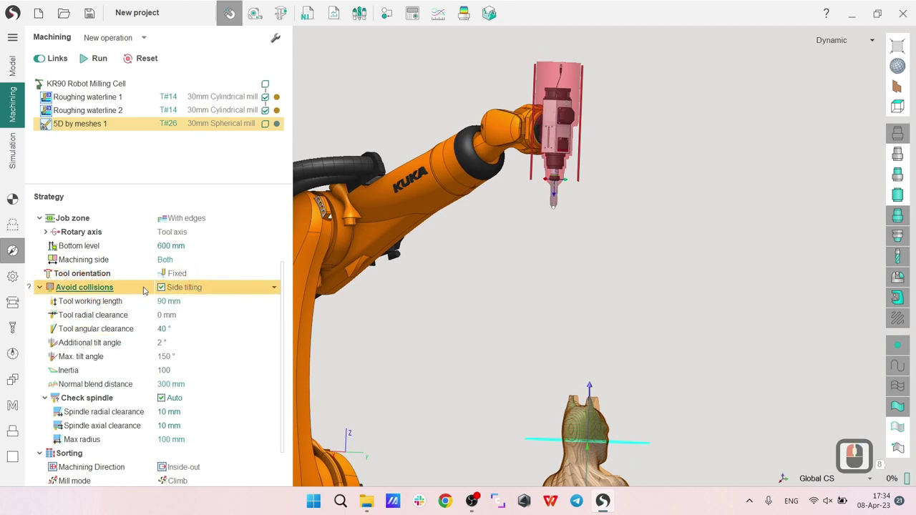
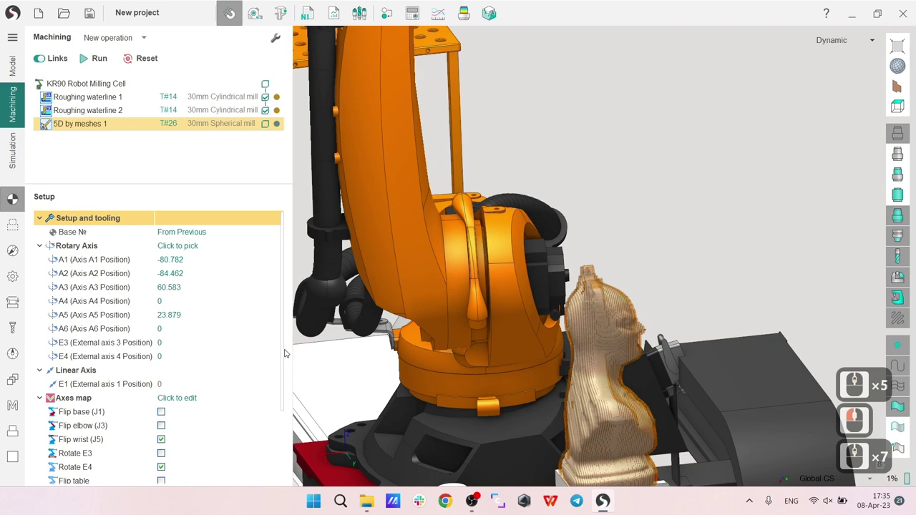
# Change the rotary table vector from Auto to +X and recalculate the toolpath with Run.
pyautogui.click(281, 453)
pyautogui.click(189, 458)
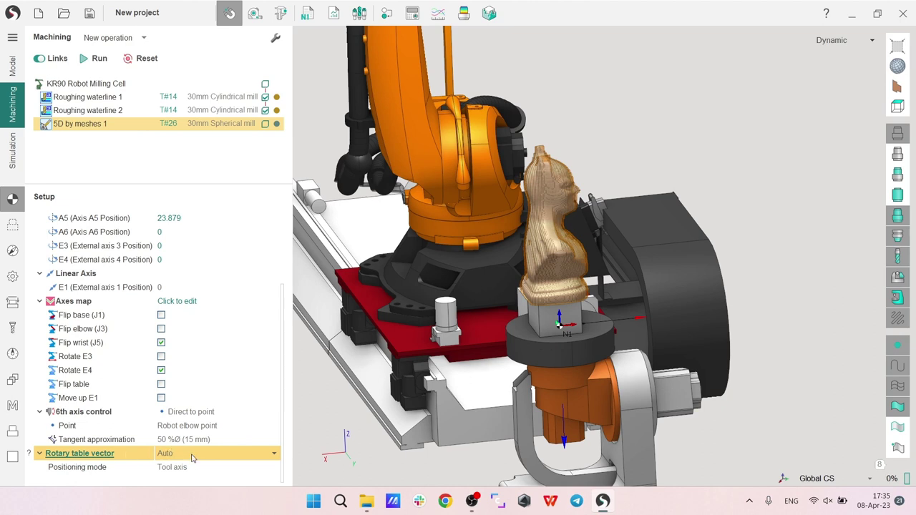
pyautogui.click(195, 456)
pyautogui.click(186, 412)
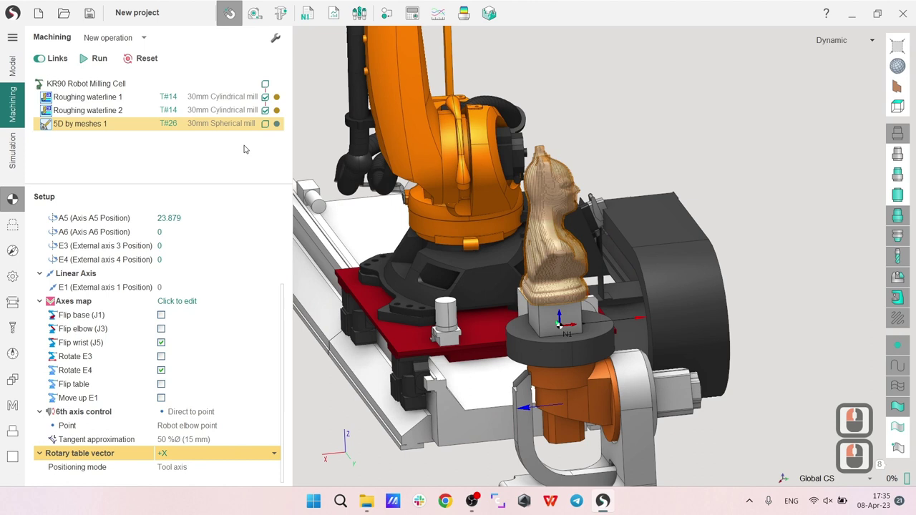
pyautogui.click(102, 59)
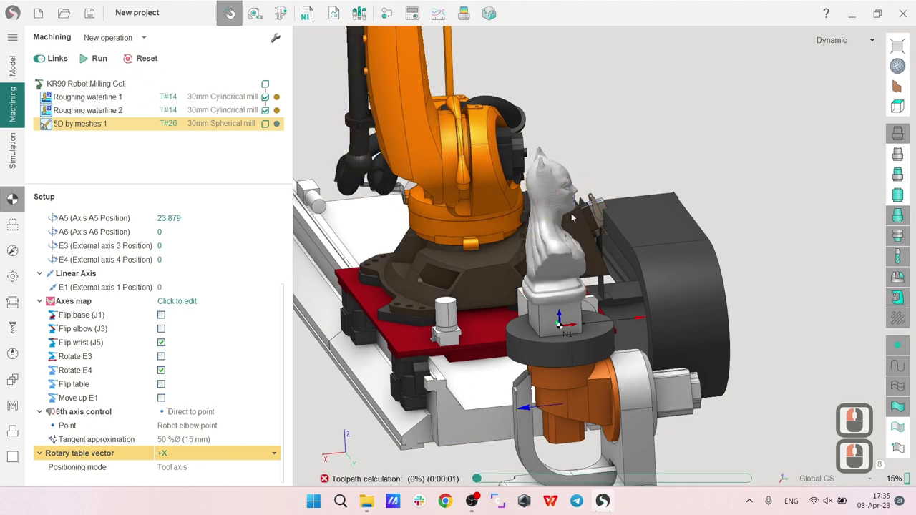
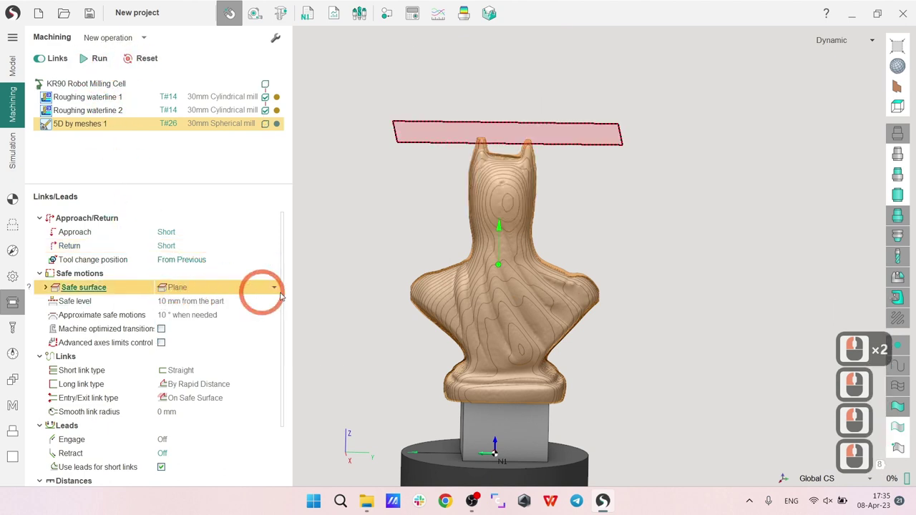
# Choose Cylinder as the safe surface shape in Links/Leads.
pyautogui.click(187, 289)
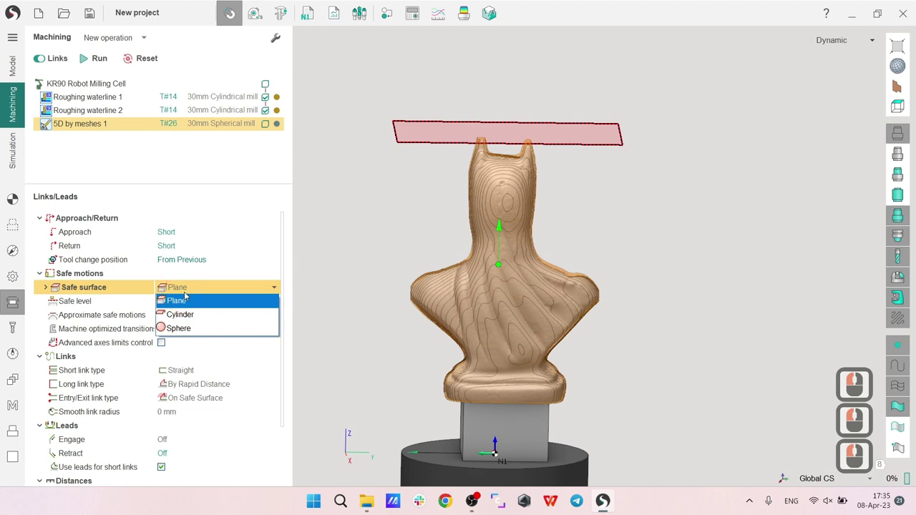
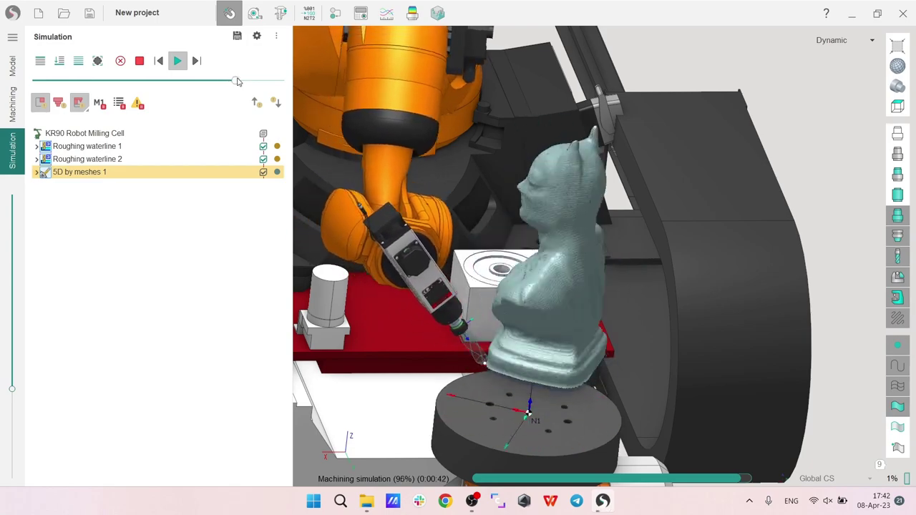
# Stop the simulation, review the Avoid collisions parameters, and return to Simulation mode.
pyautogui.click(233, 80)
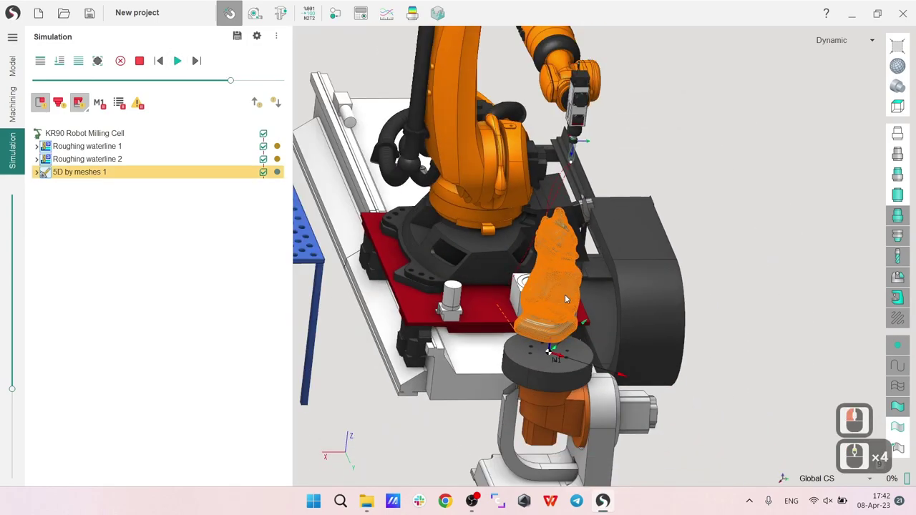
pyautogui.rightClick(495, 323)
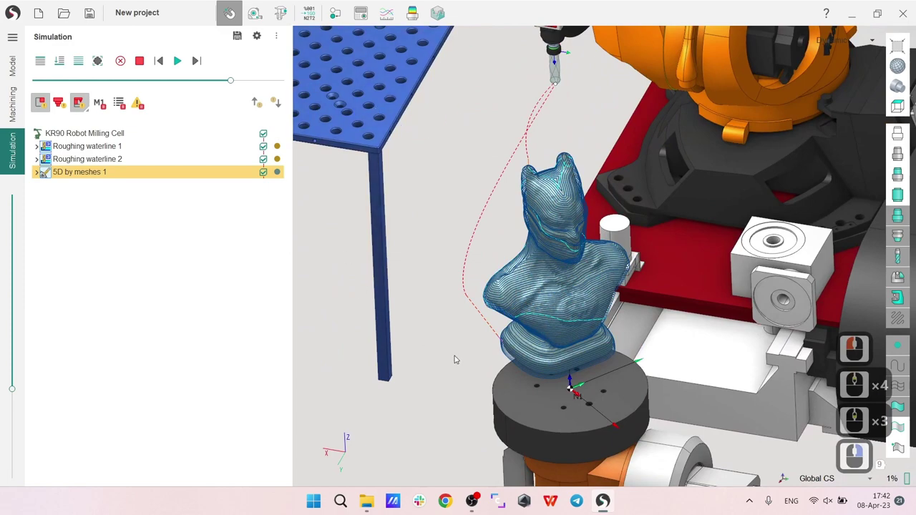
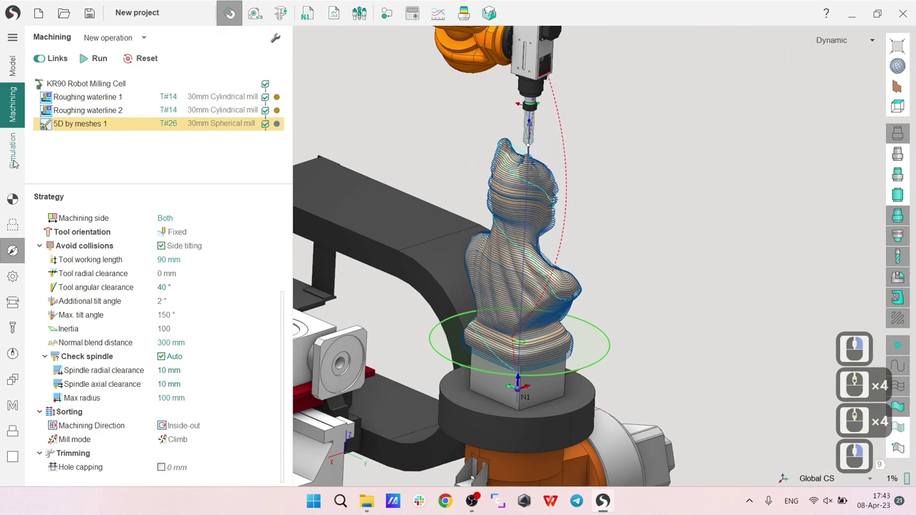
pyautogui.click(15, 162)
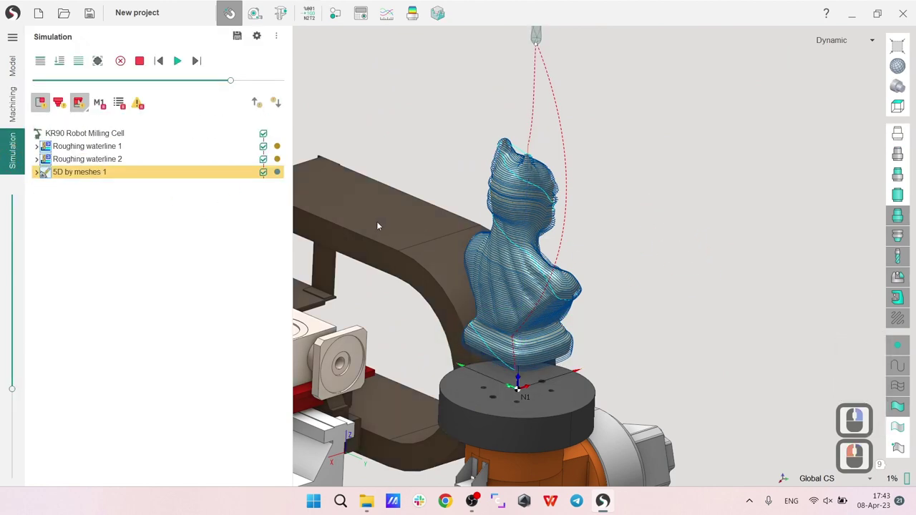